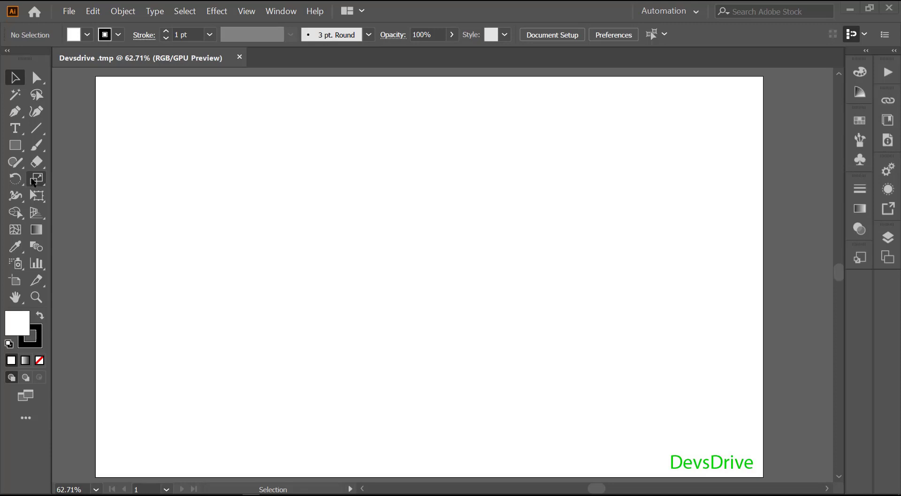
# - Reveal the Scale/Shear/Reshape flyout, then draw a tall rectangle on the left of the artboard
pyautogui.click(40, 182)
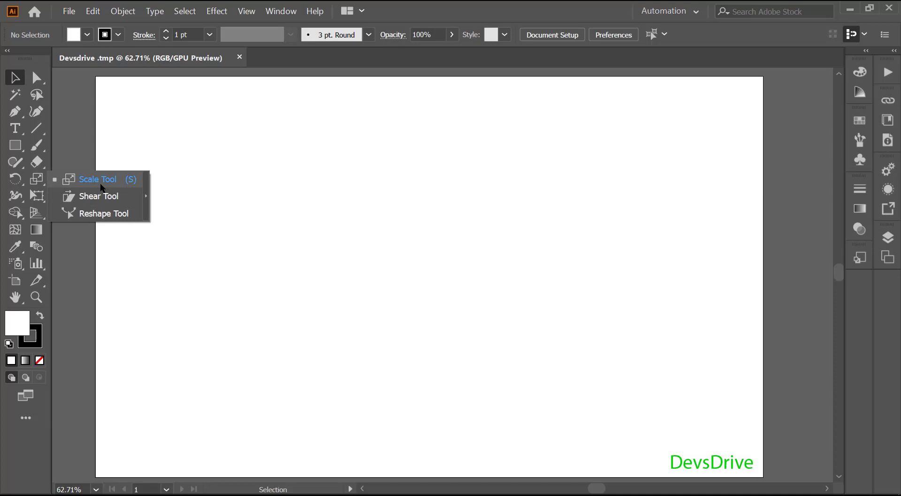
pyautogui.press('s')
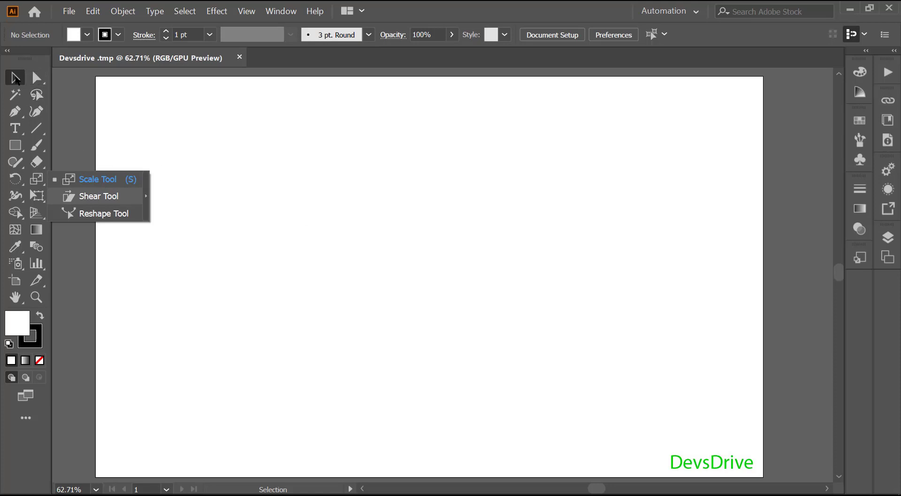
# - Select the tall rectangle and scale it down slightly about its centre with the Scale tool
pyautogui.click(23, 146)
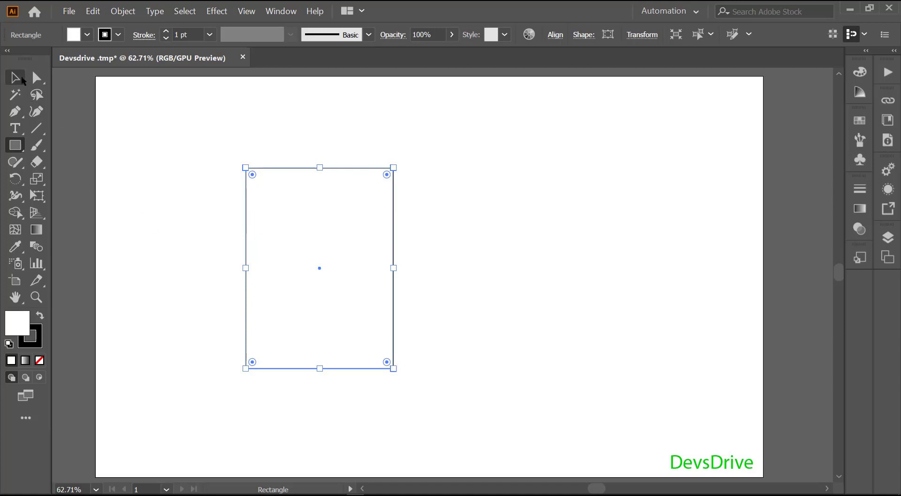
pyautogui.click(21, 75)
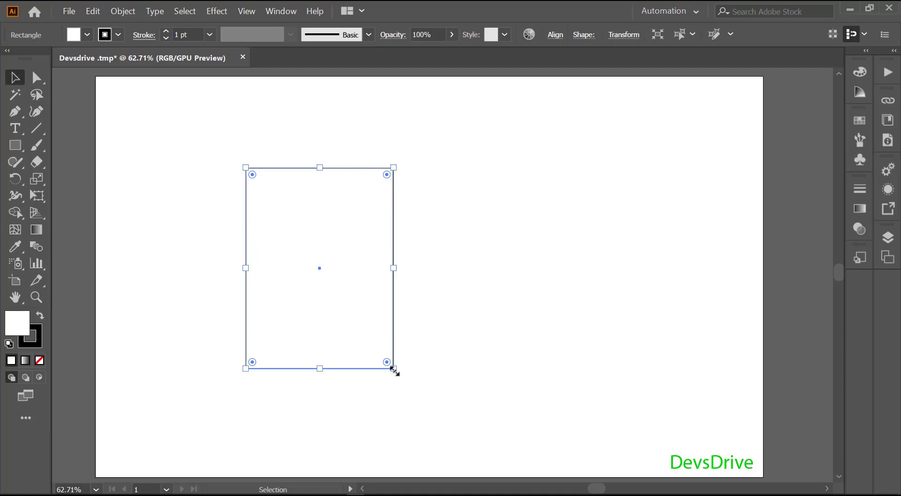
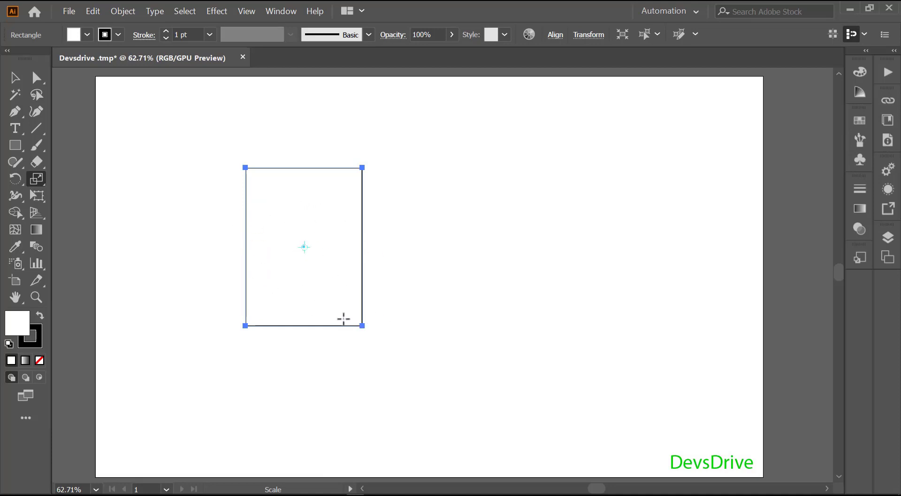
pyautogui.click(365, 327)
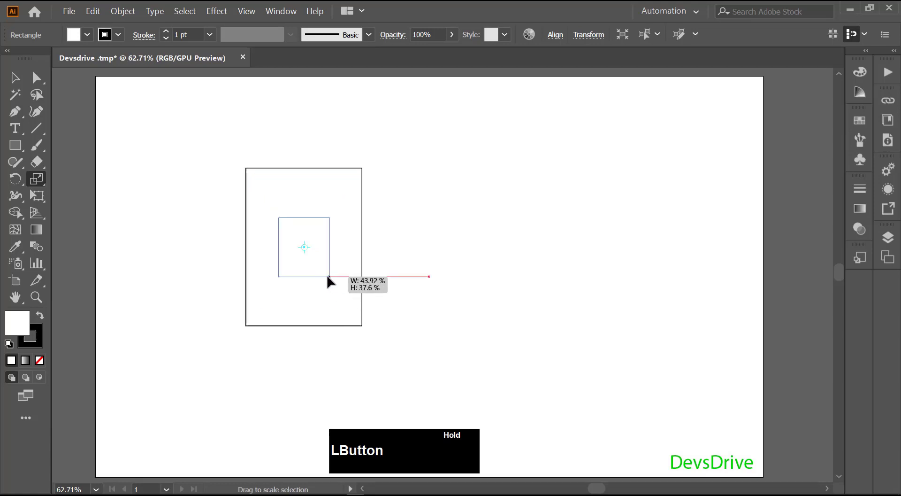
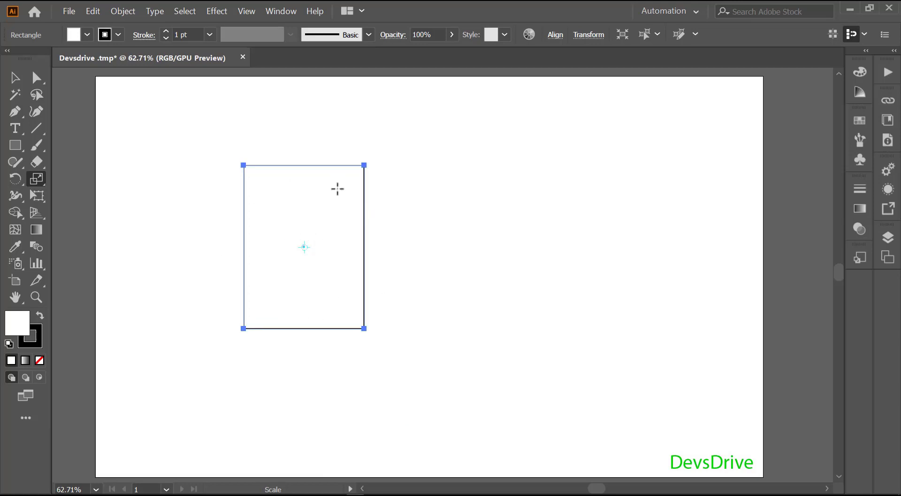
# - Shift-drag with the Scale tool to enlarge the rectangle proportionally to about 145%
pyautogui.click(335, 213)
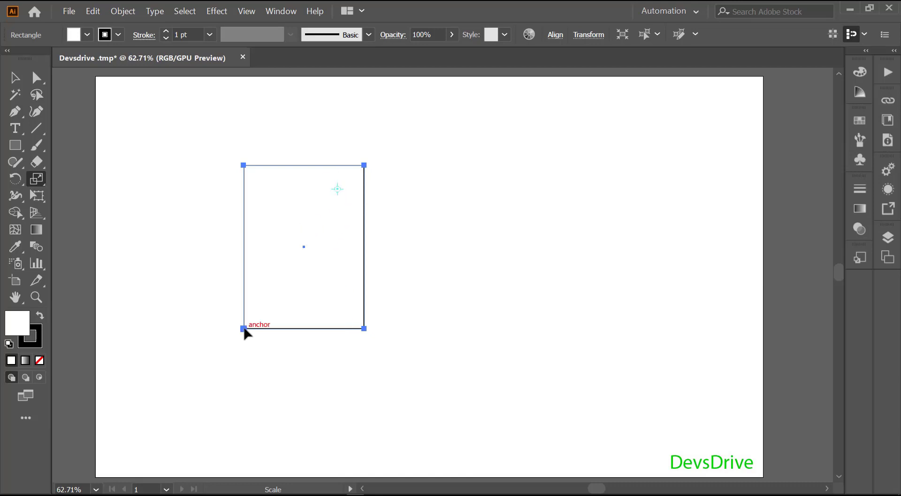
pyautogui.click(249, 332)
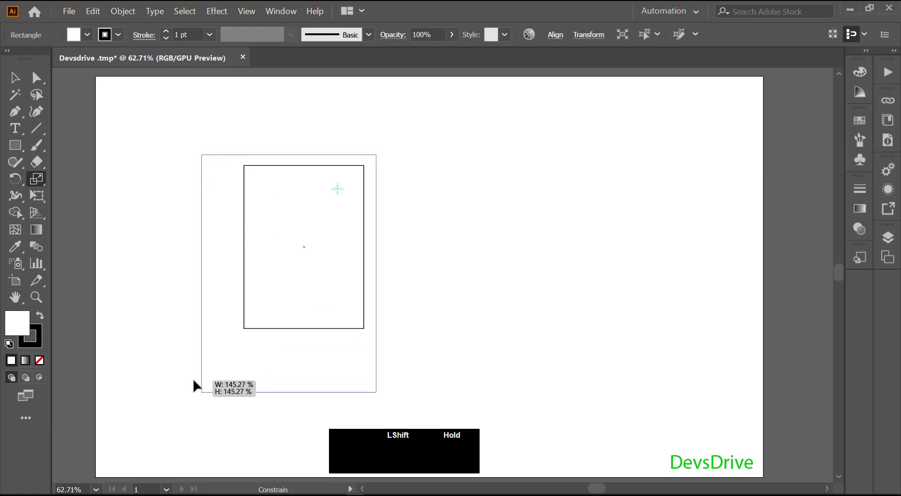
pyautogui.click(161, 160)
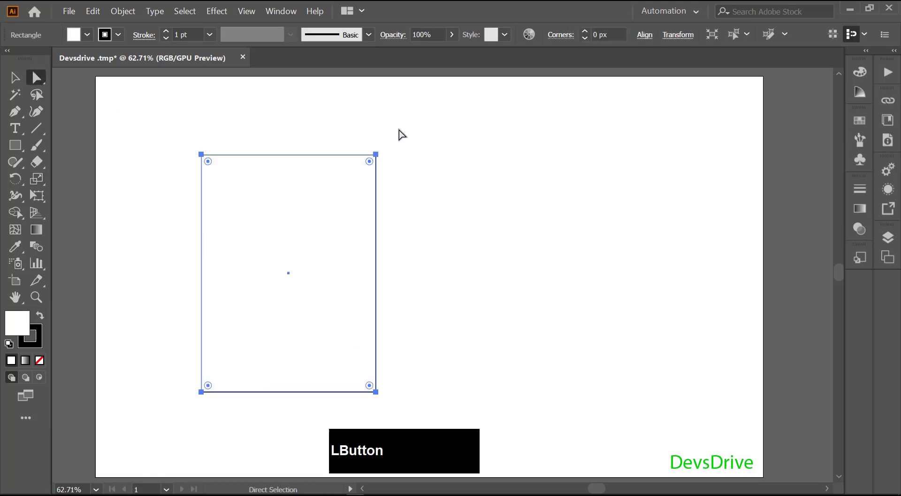
# - Scale only the right-edge anchors vertically so the rectangle tapers into a trapezoid
pyautogui.click(362, 217)
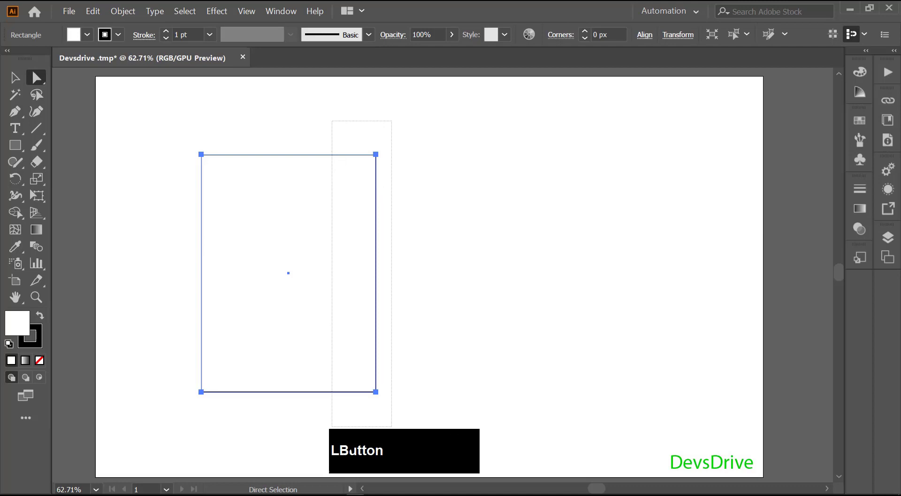
pyautogui.click(380, 156)
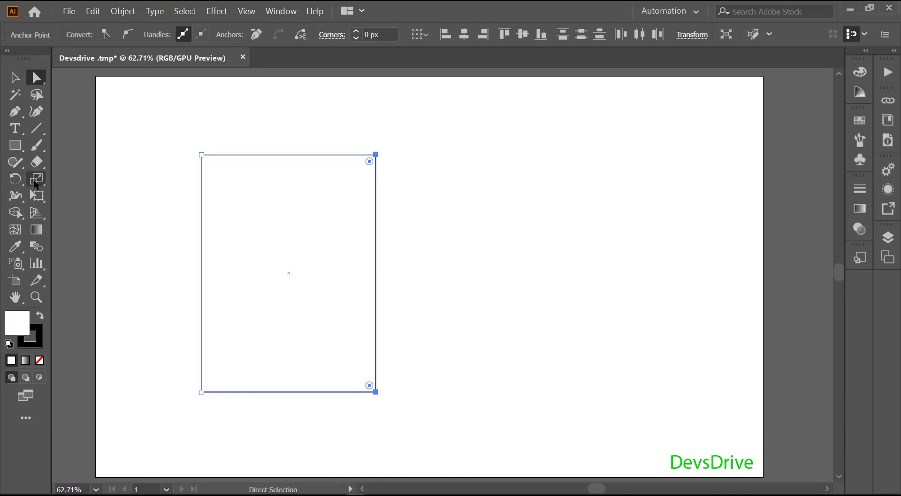
pyautogui.click(38, 184)
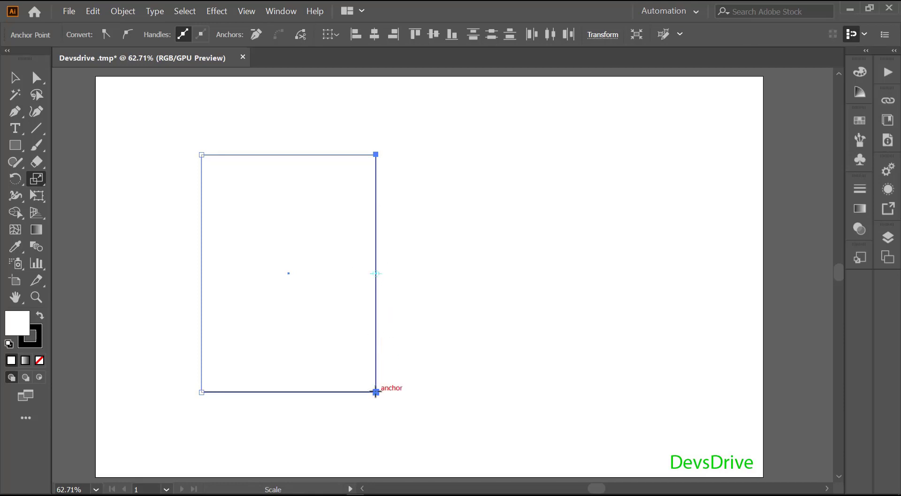
pyautogui.click(379, 382)
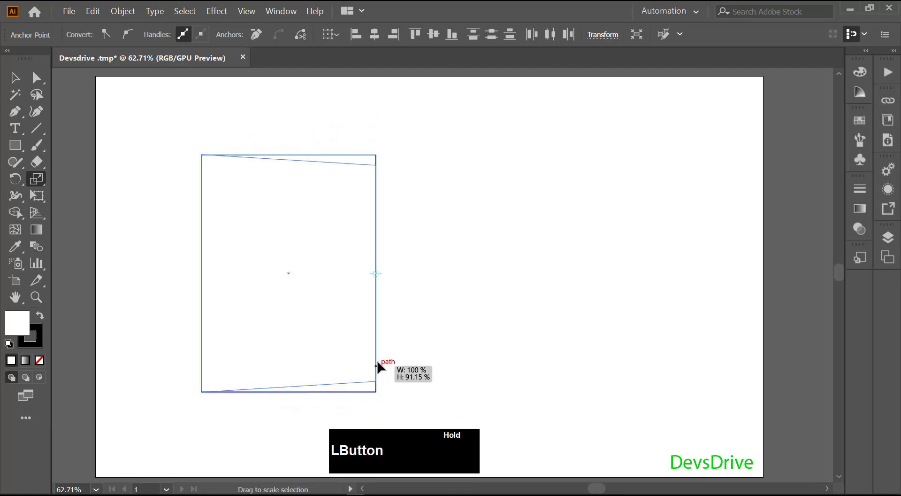
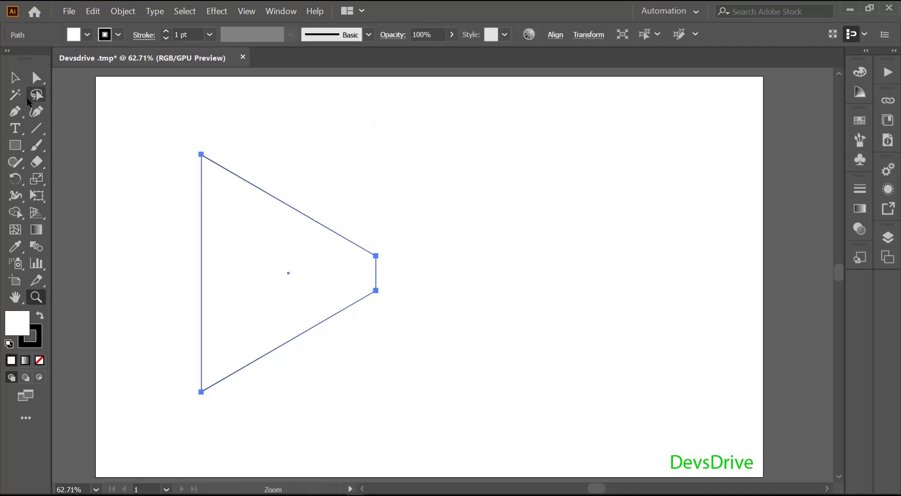
pyautogui.click(116, 148)
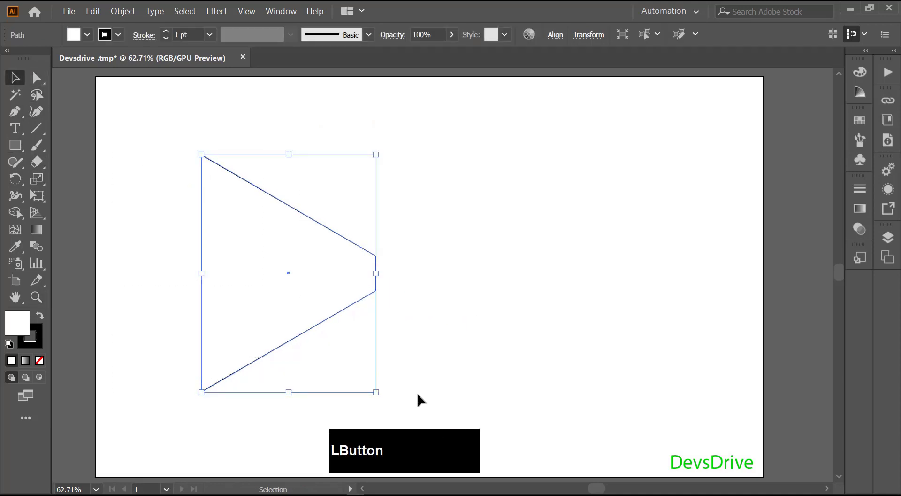
# - Delete the trapezoid, draw a square and duplicate it into a row of five evenly spaced squares
pyautogui.press('Delete')
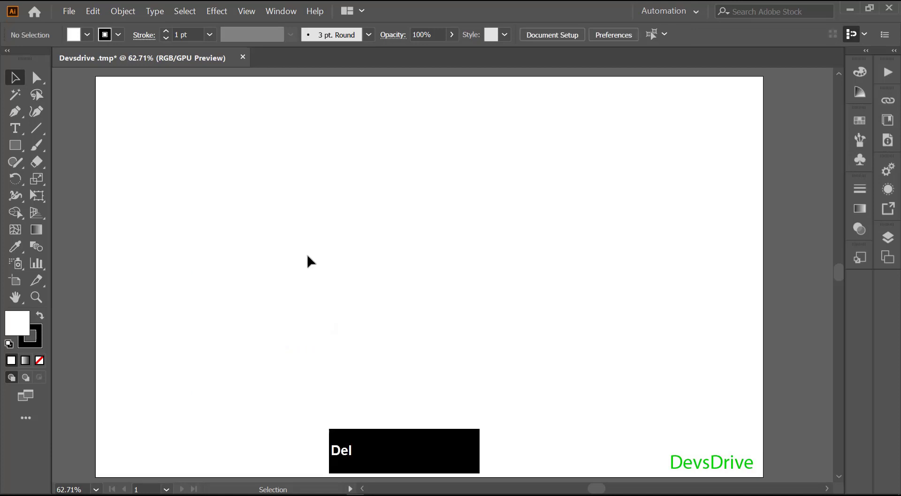
pyautogui.click(84, 154)
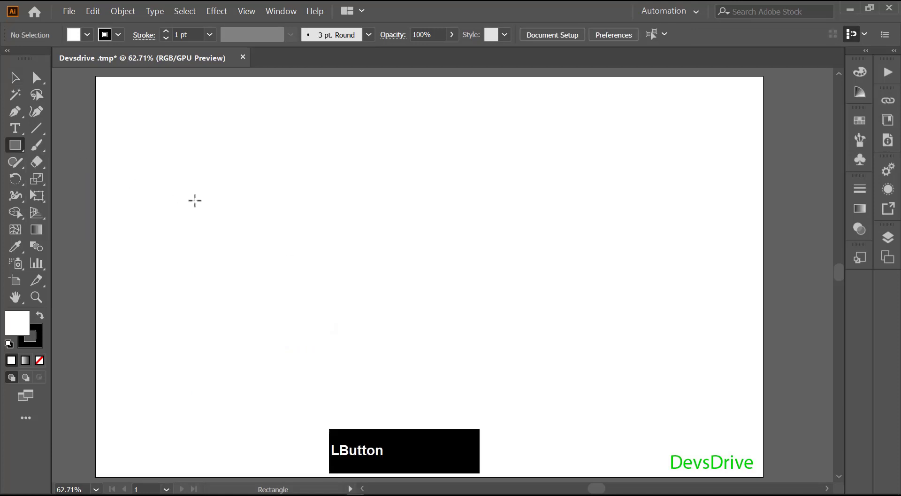
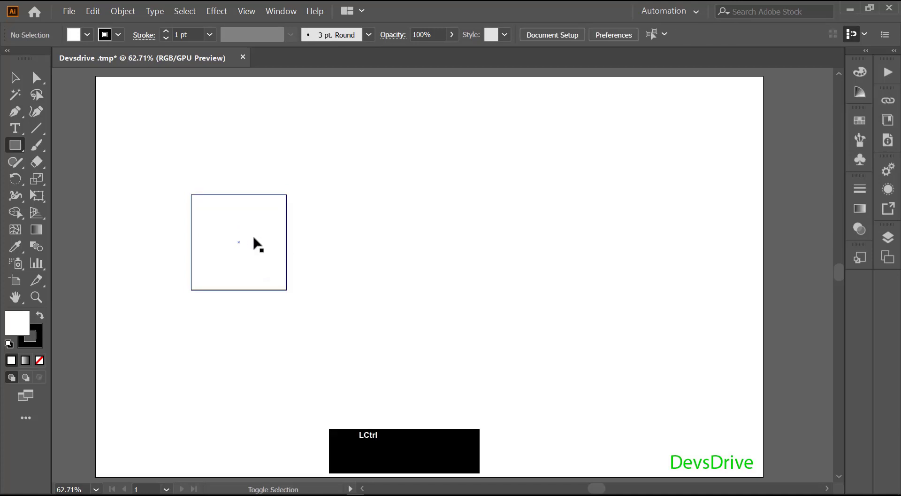
pyautogui.click(276, 244)
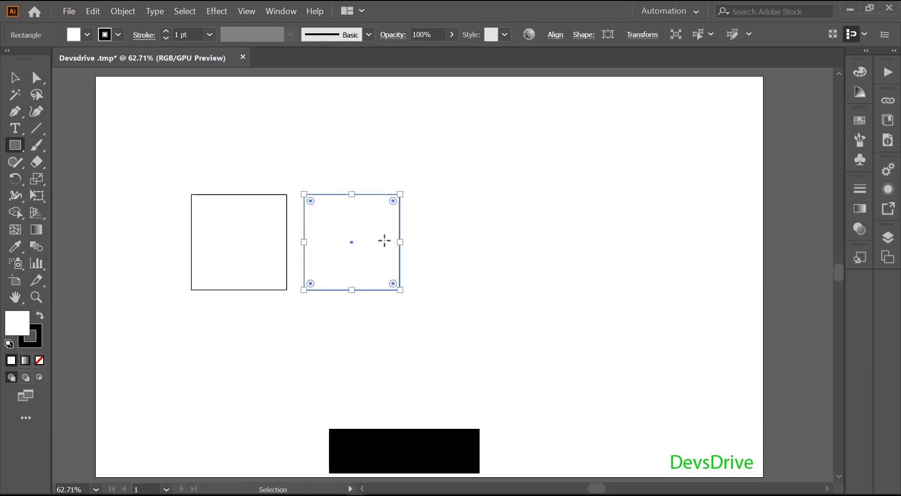
pyautogui.press('ctrl+d')
pyautogui.write('dd')
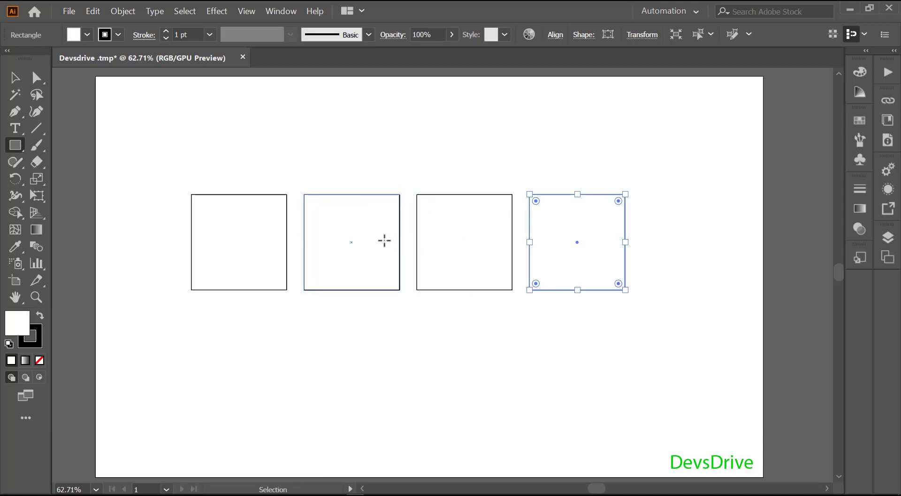
pyautogui.press('ctrl+d')
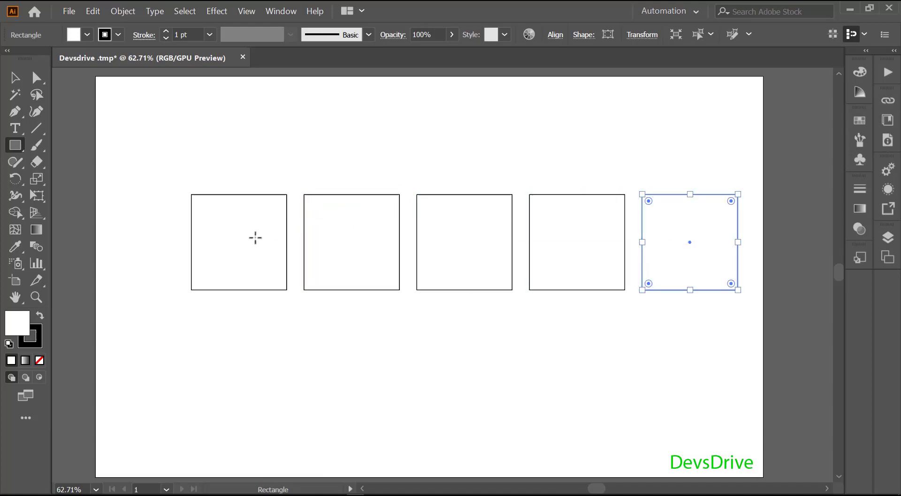
# - Scale the bottom anchors of all five squares wider, fanning them into a strip of trapezoids
pyautogui.click(104, 139)
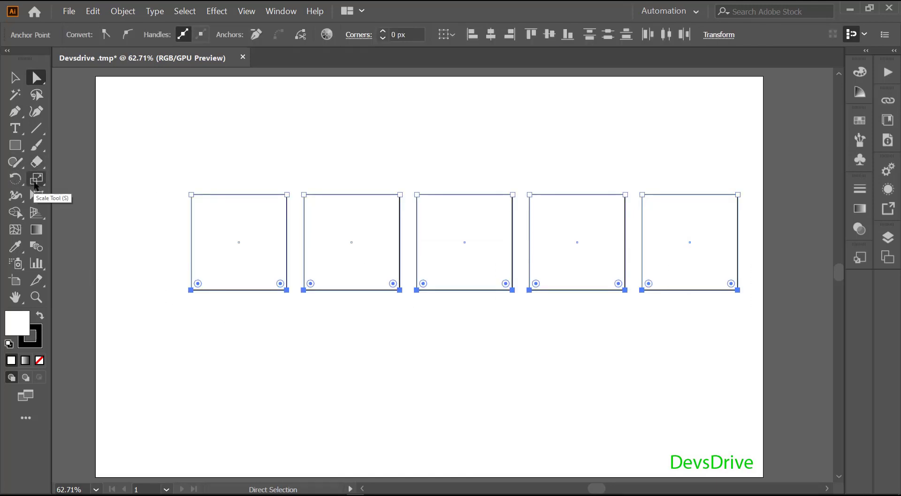
pyautogui.click(36, 185)
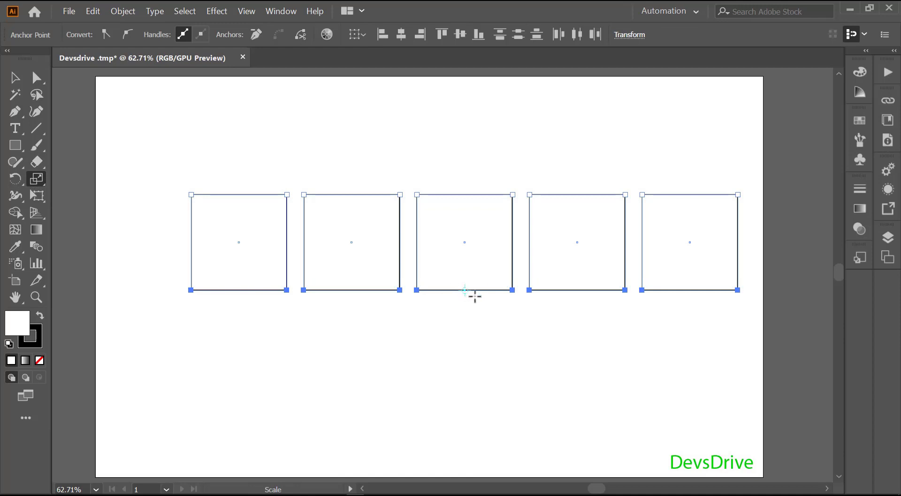
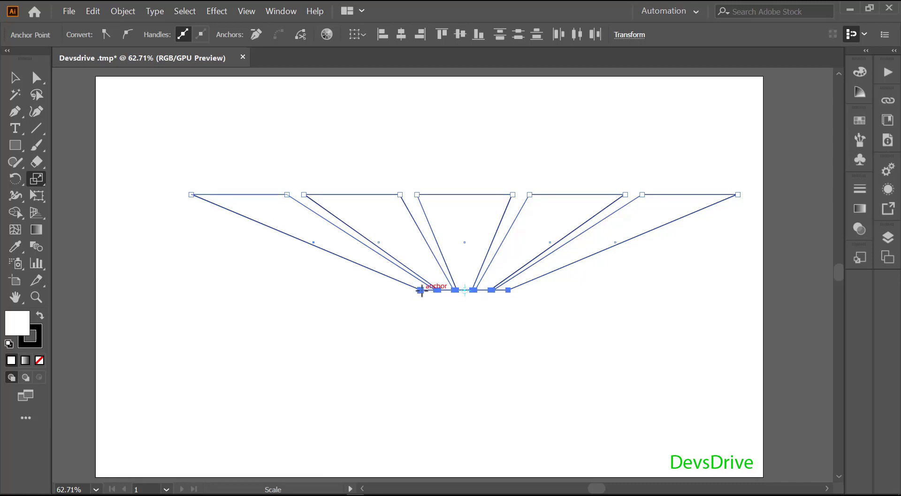
pyautogui.click(425, 292)
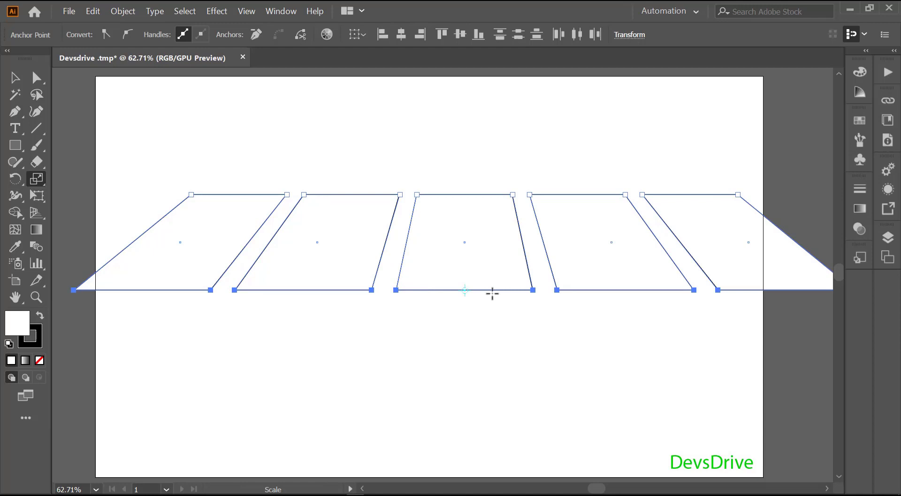
pyautogui.click(503, 293)
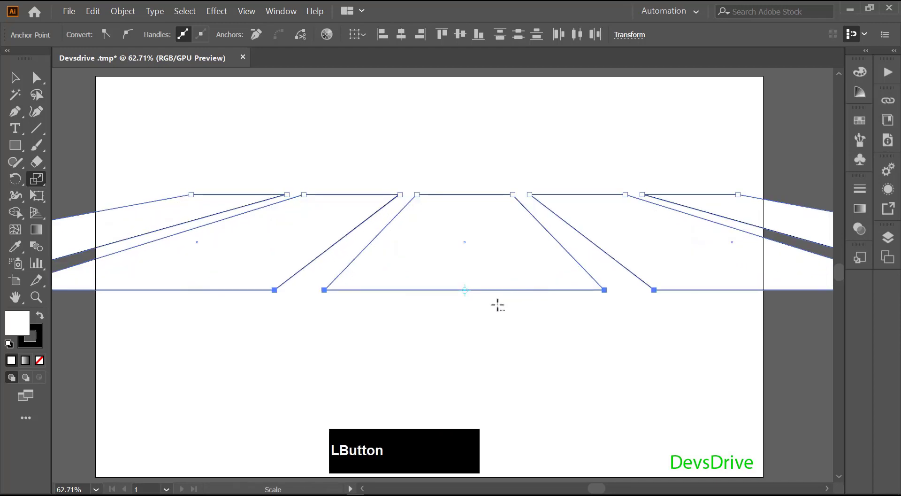
pyautogui.scroll(-3)
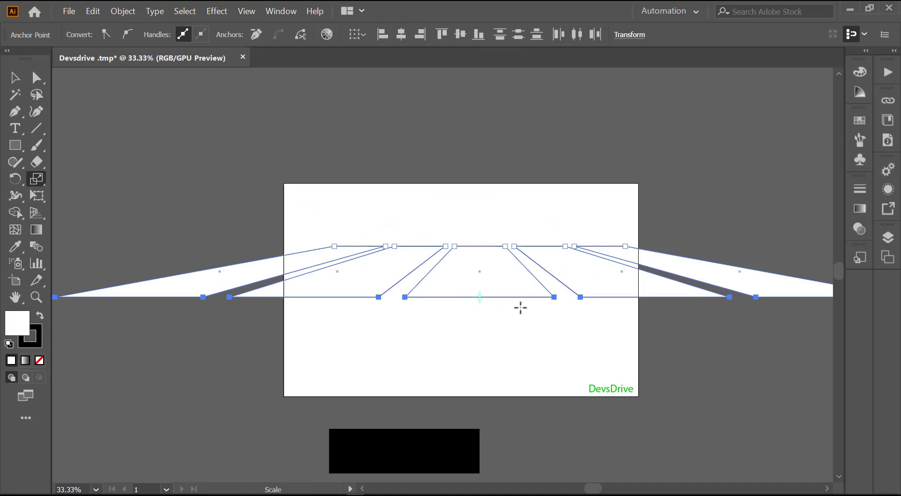
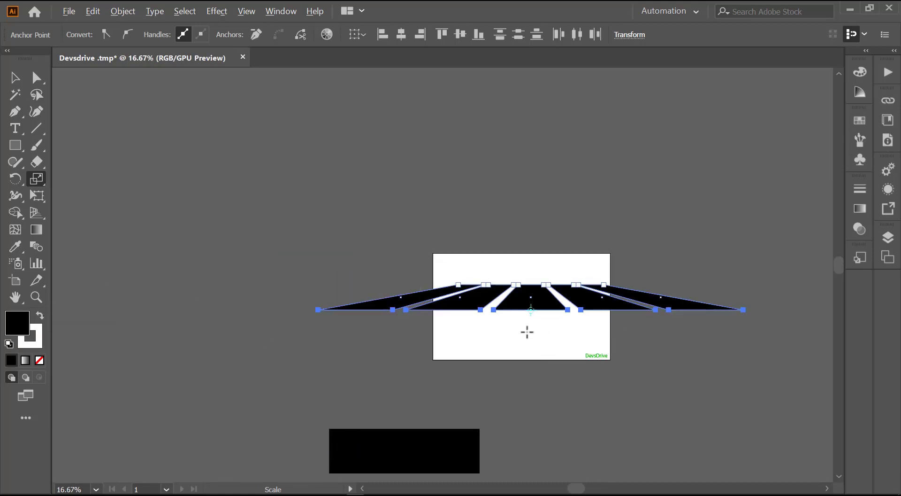
pyautogui.write('zz')
pyautogui.scroll(3)
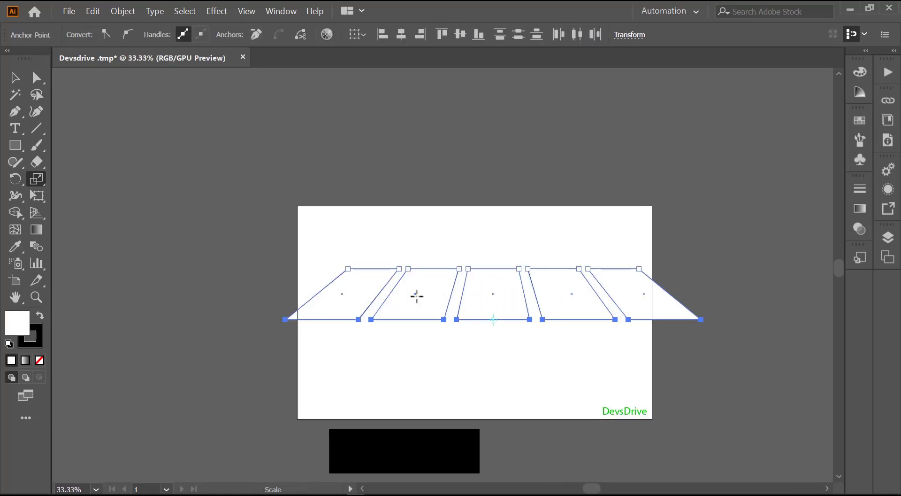
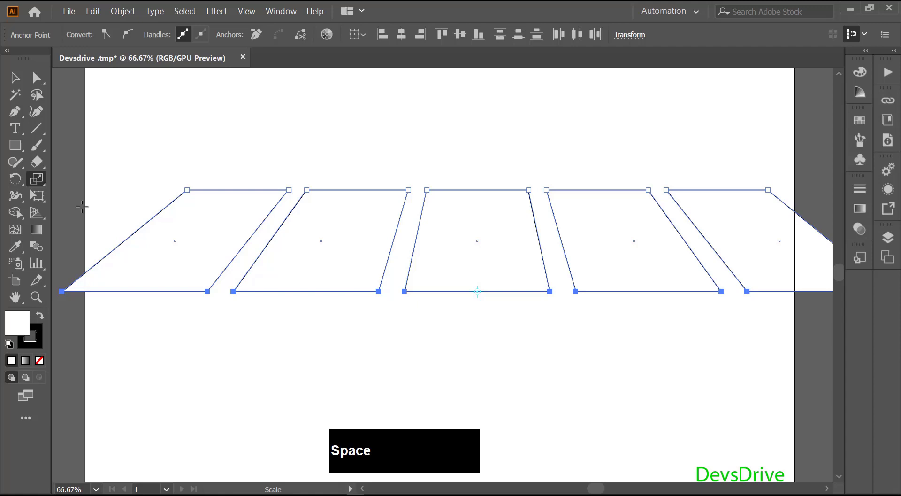
# - Select the whole trapezoid row and delete it, leaving the artboard blank
pyautogui.rightClick(42, 183)
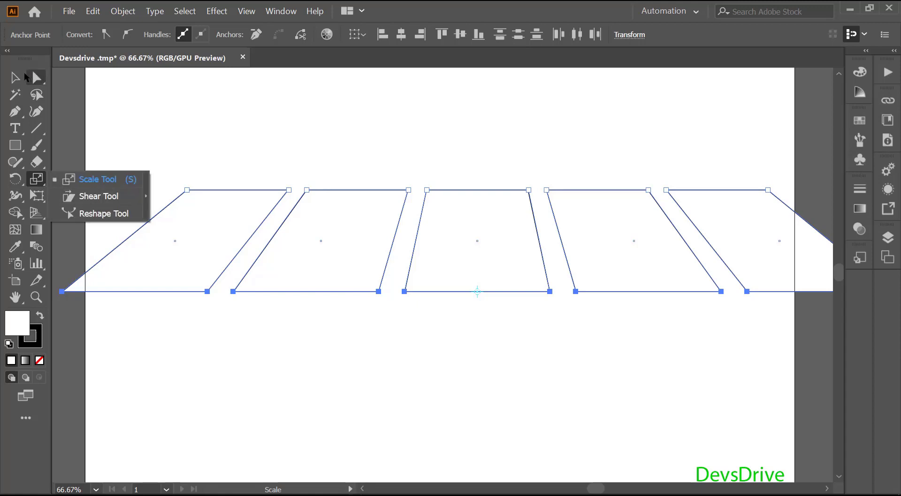
pyautogui.click(136, 126)
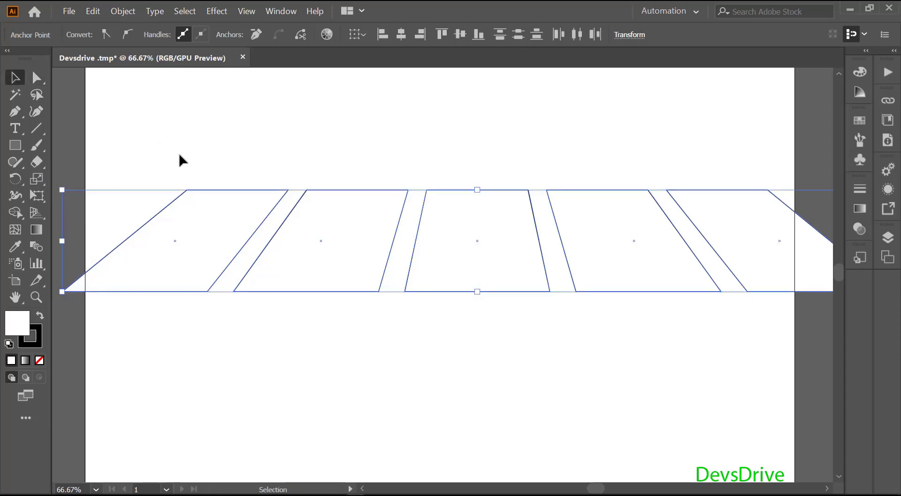
pyautogui.press('Delete')
pyautogui.click(227, 177)
pyautogui.click(23, 82)
pyautogui.rightClick(46, 181)
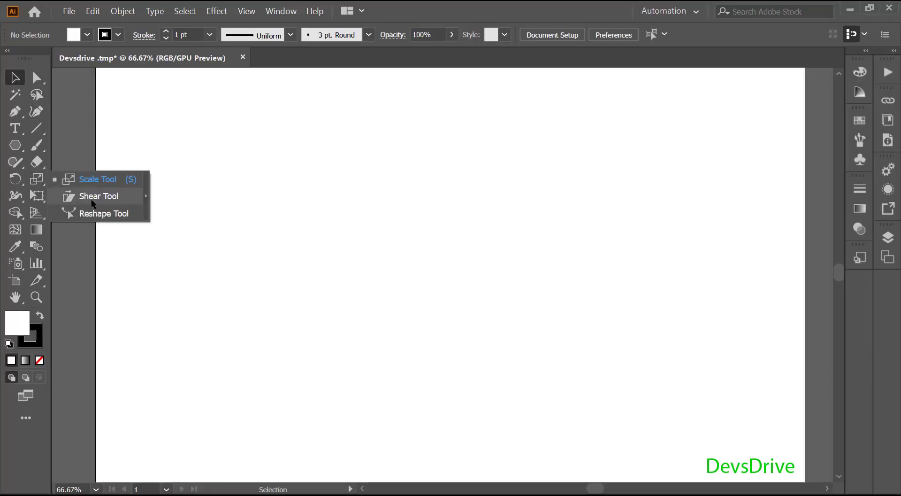
pyautogui.rightClick(16, 146)
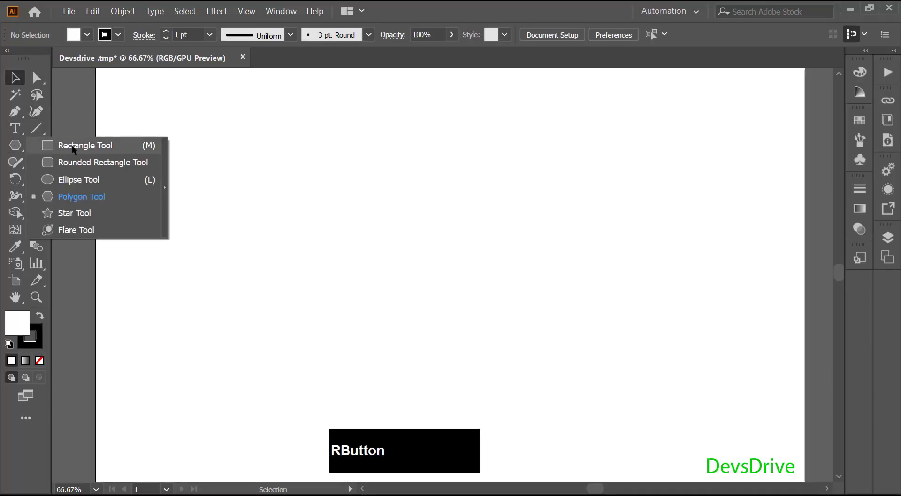
# - Draw a new tall rectangle and scale it down slightly around its centre
pyautogui.click(75, 150)
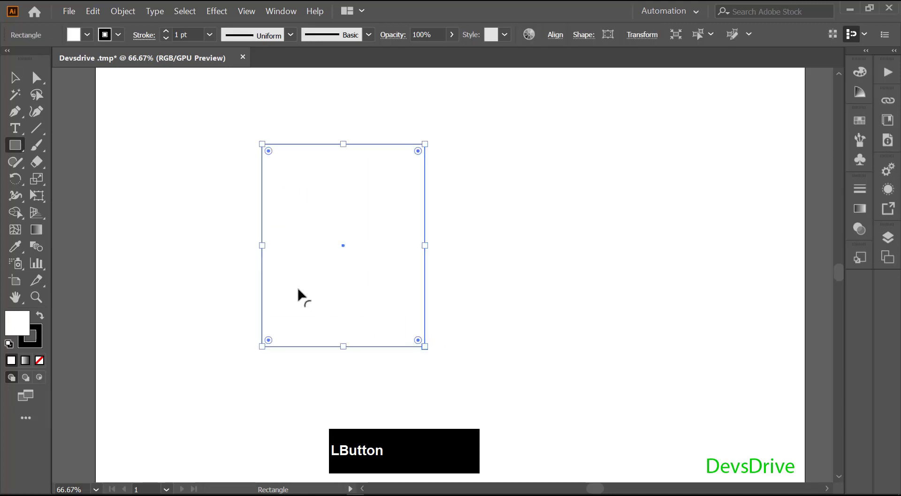
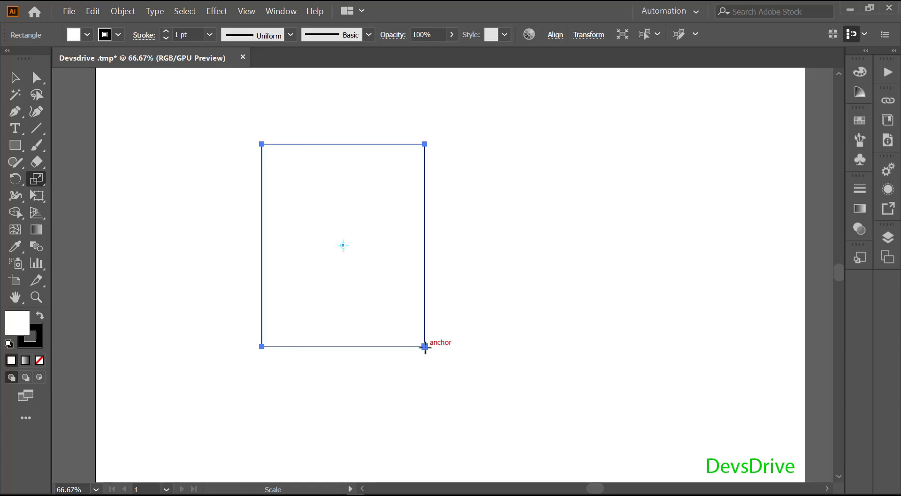
pyautogui.click(429, 347)
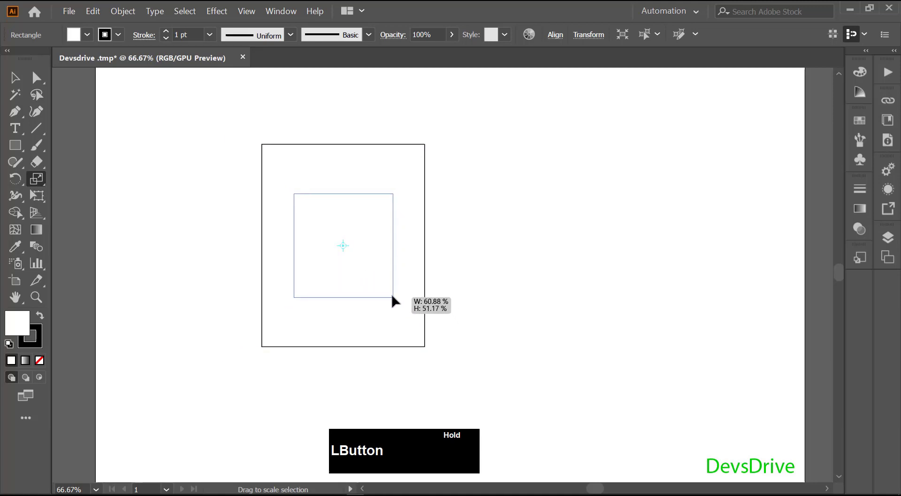
pyautogui.rightClick(41, 182)
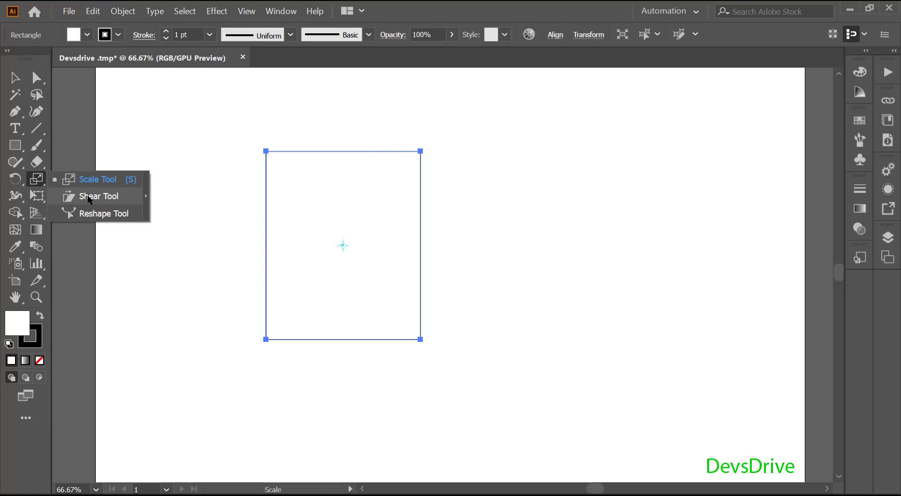
# - Shear the rectangle from a set reference point into a slanted parallelogram
pyautogui.click(91, 199)
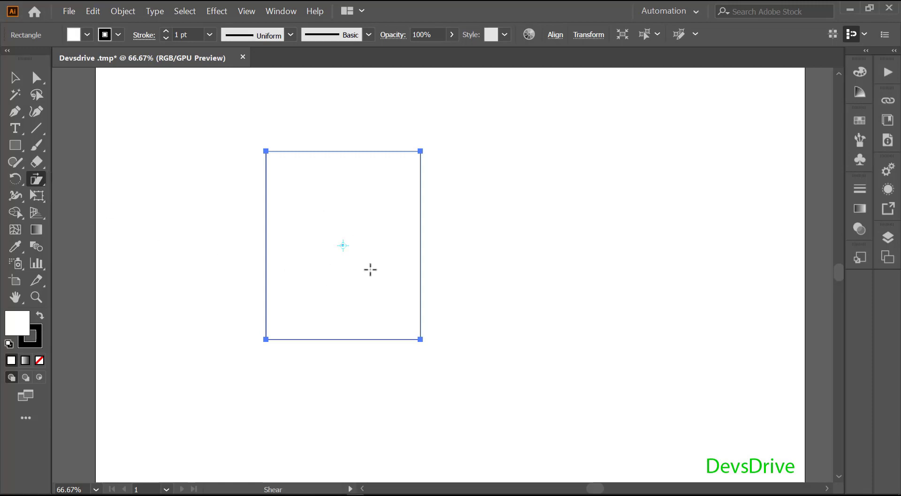
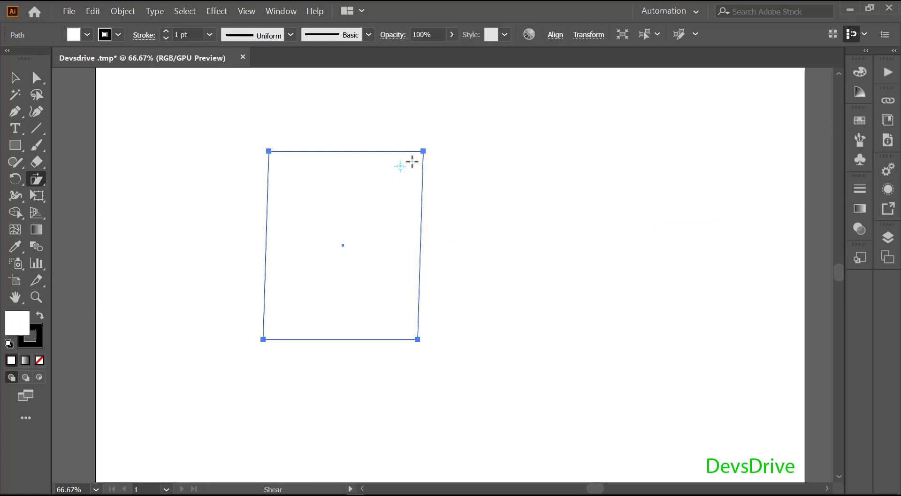
pyautogui.click(289, 167)
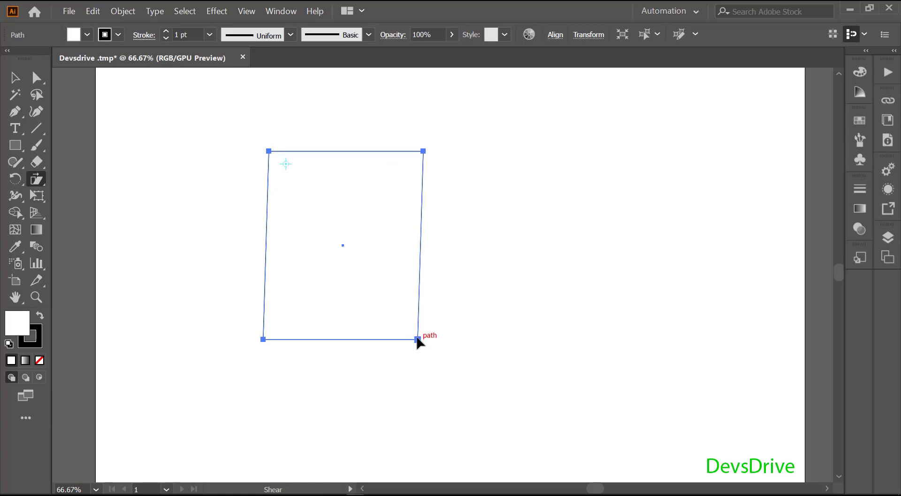
pyautogui.click(418, 340)
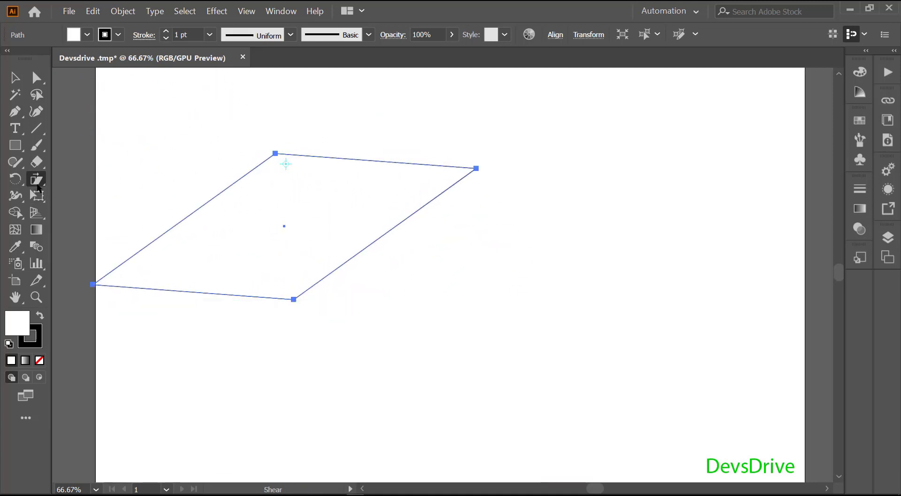
# - Select the sheared parallelogram and delete it
pyautogui.rightClick(90, 214)
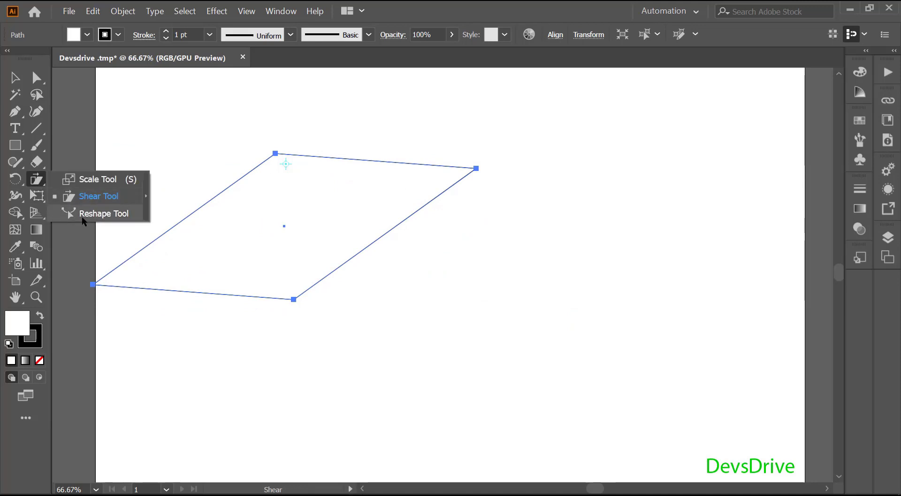
pyautogui.click(48, 106)
pyautogui.press('Delete')
# - Draw a wide rectangle in the upper middle and select its two top anchor points
pyautogui.rightClick(22, 148)
pyautogui.click(77, 149)
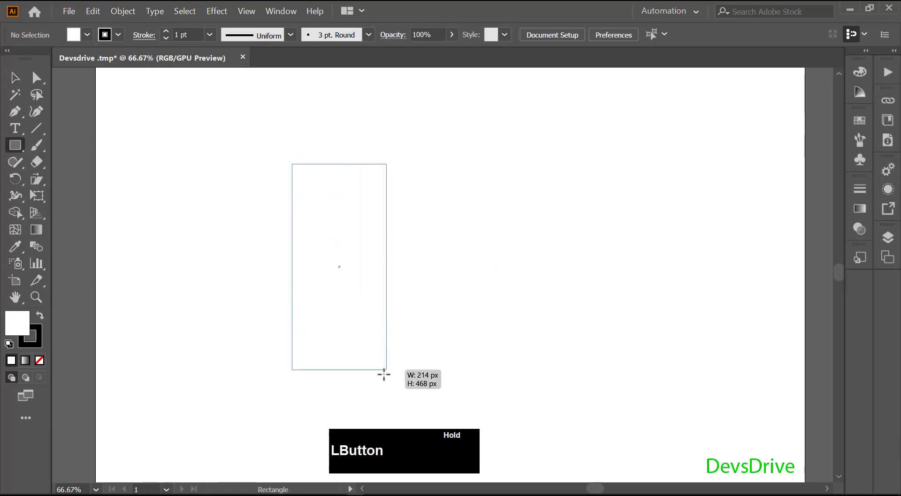
pyautogui.click(38, 81)
pyautogui.click(299, 156)
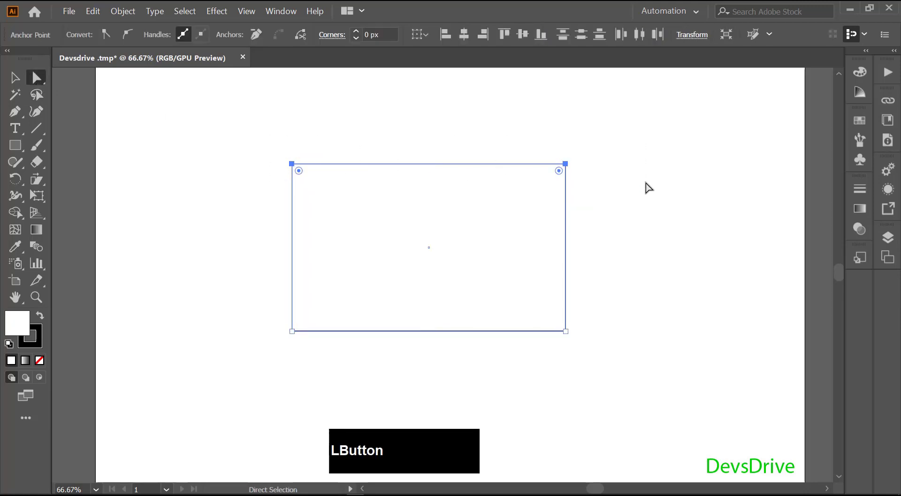
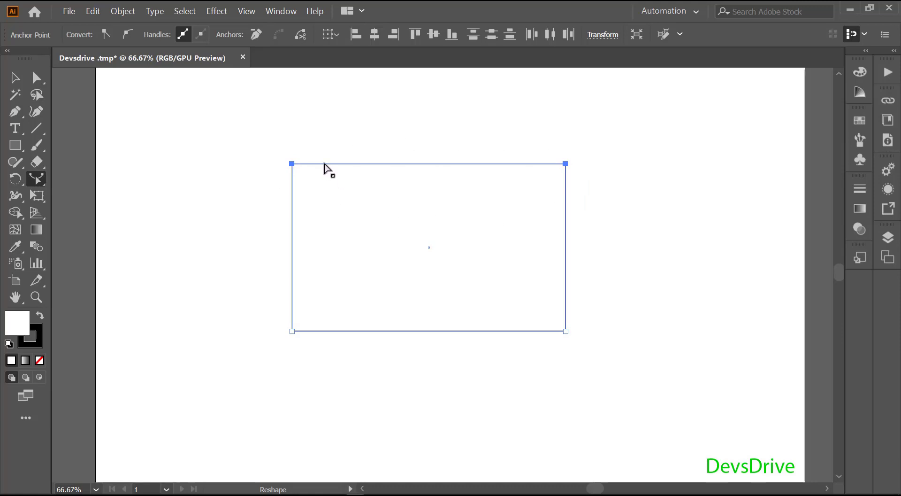
# - Reshape the rectangle with a bent top edge and an outward-bulging right side
pyautogui.click(334, 167)
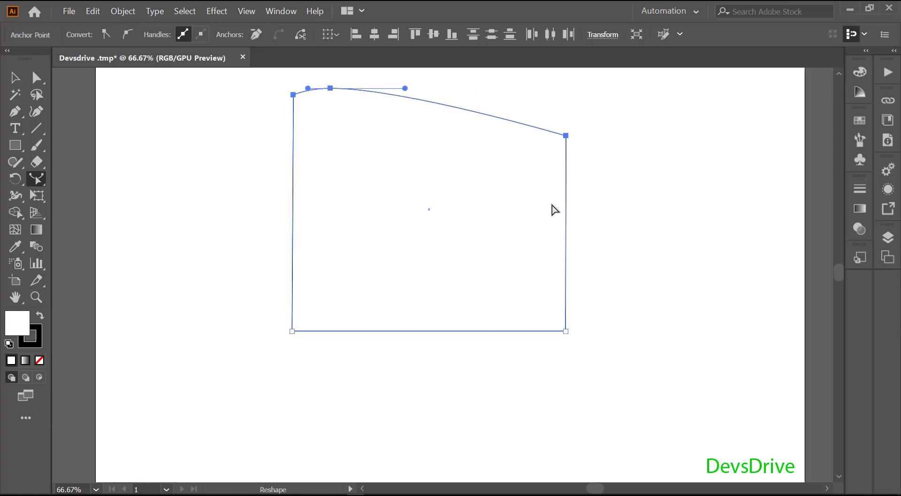
pyautogui.click(261, 149)
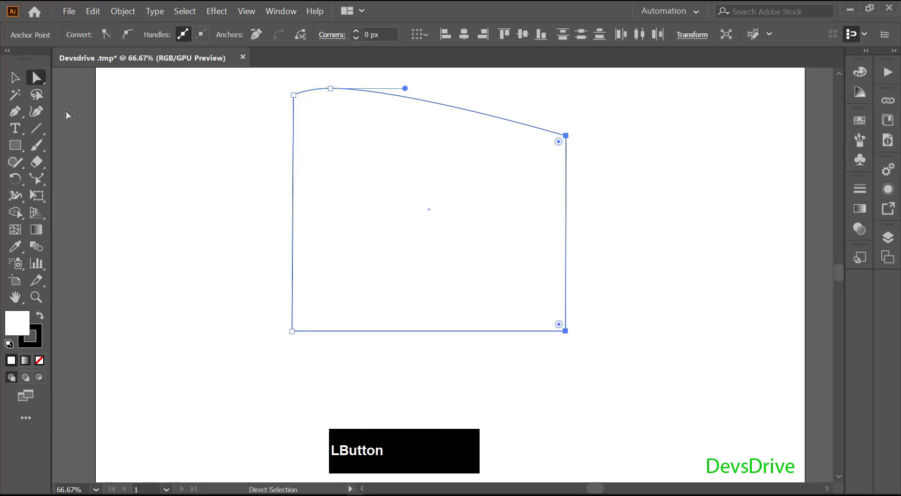
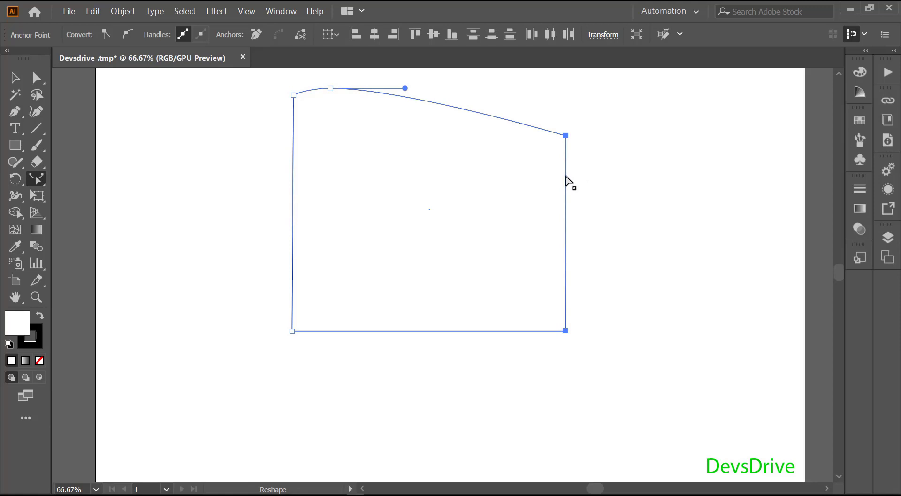
pyautogui.click(577, 177)
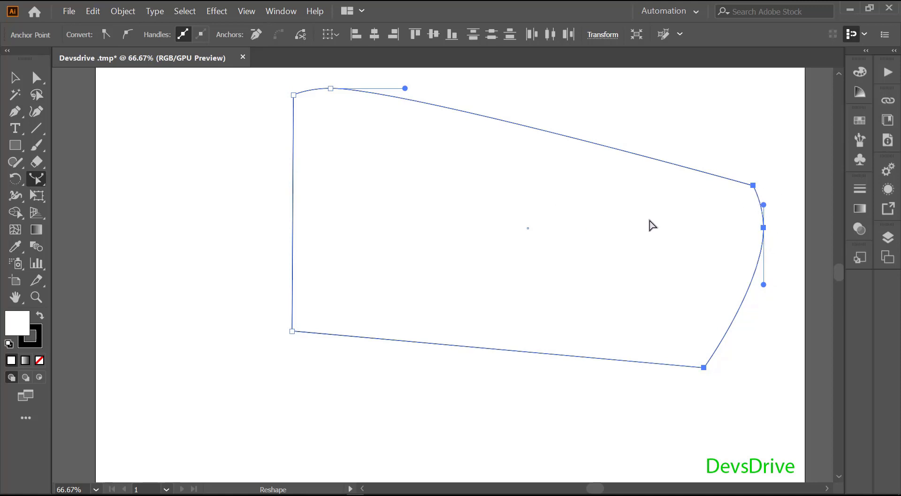
pyautogui.click(175, 81)
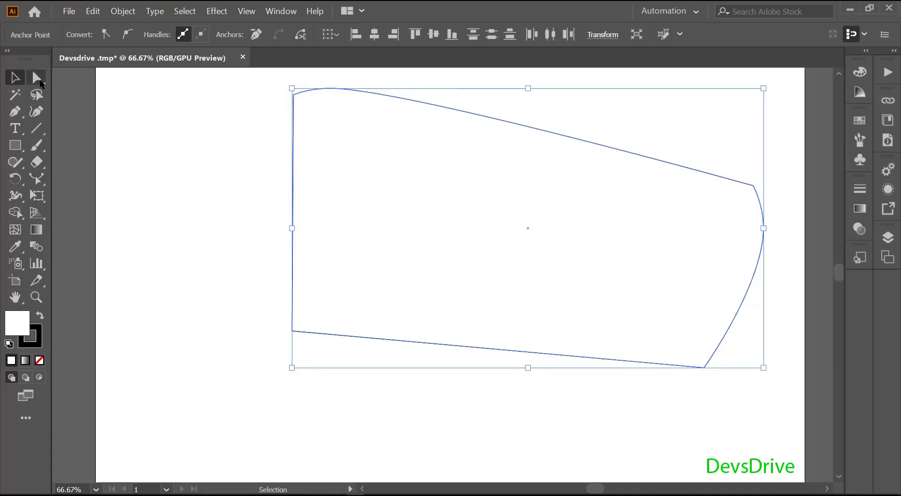
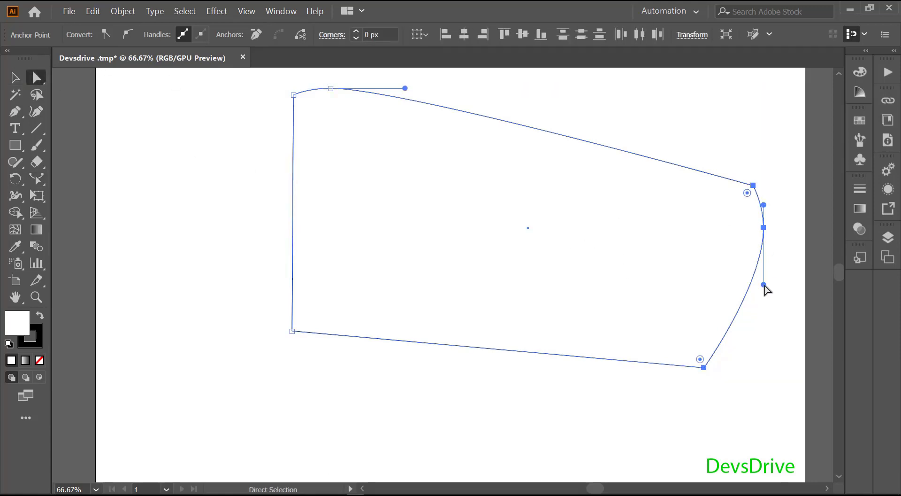
pyautogui.click(774, 286)
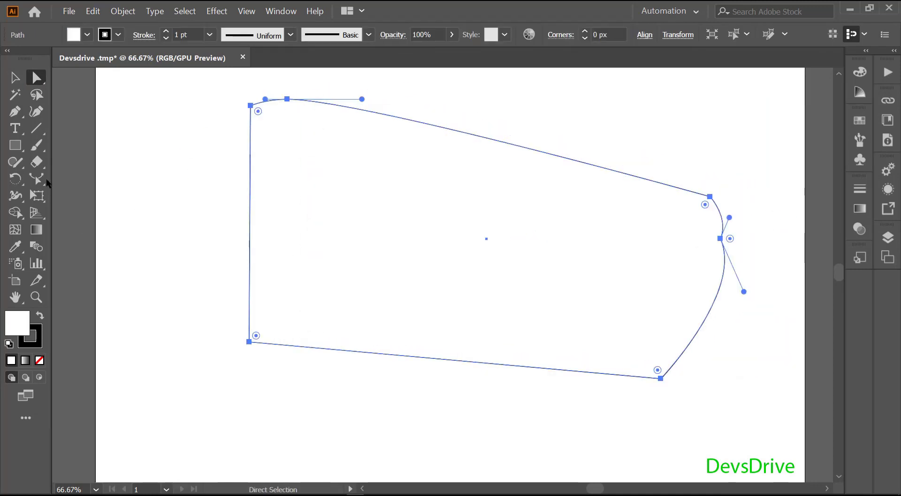
pyautogui.rightClick(43, 178)
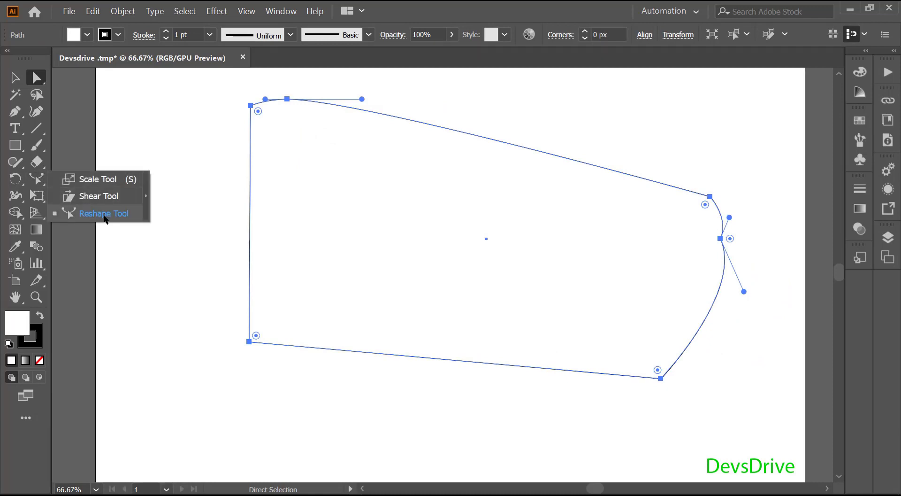